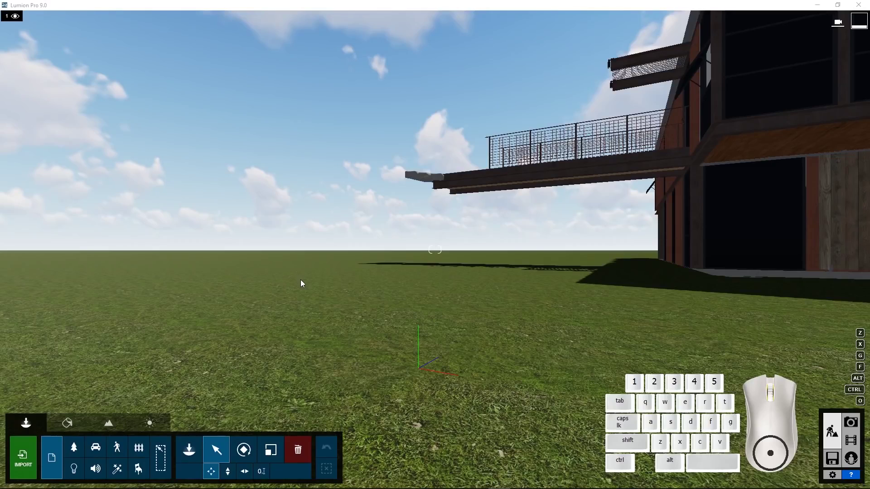
Step: Fly the camera around the house to view its glazed gable end and the long balcony side
left_click_drag(339, 315, 350, 311)
left_click_drag(350, 310, 350, 310)
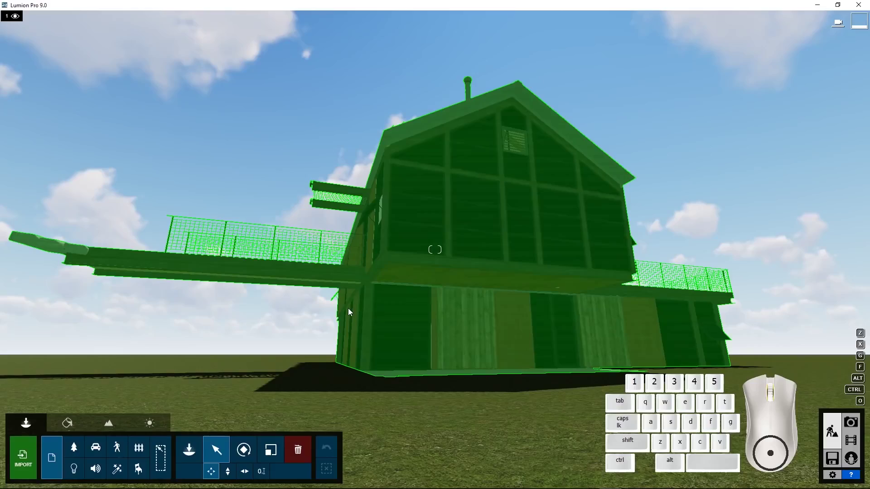
key("q")
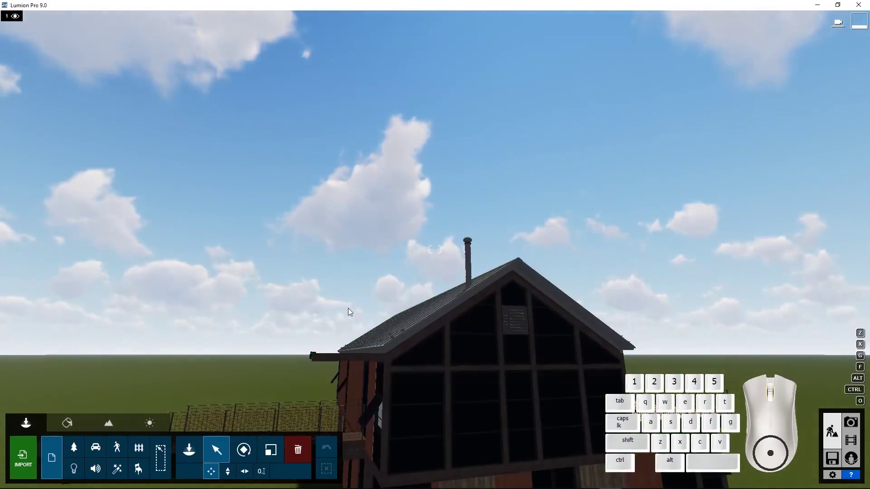
key("w")
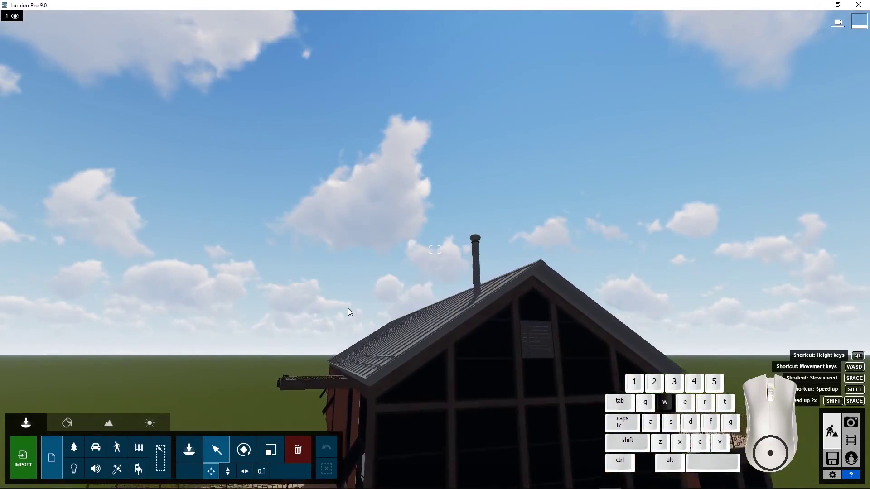
key("e")
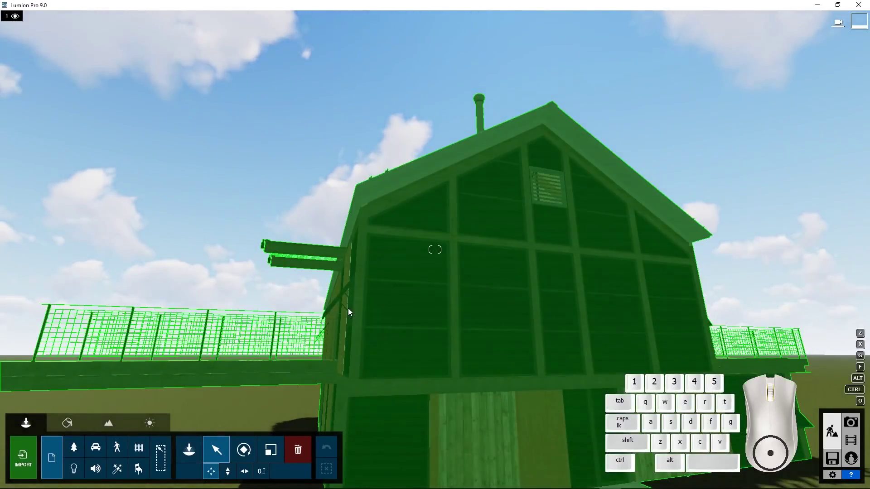
key("a")
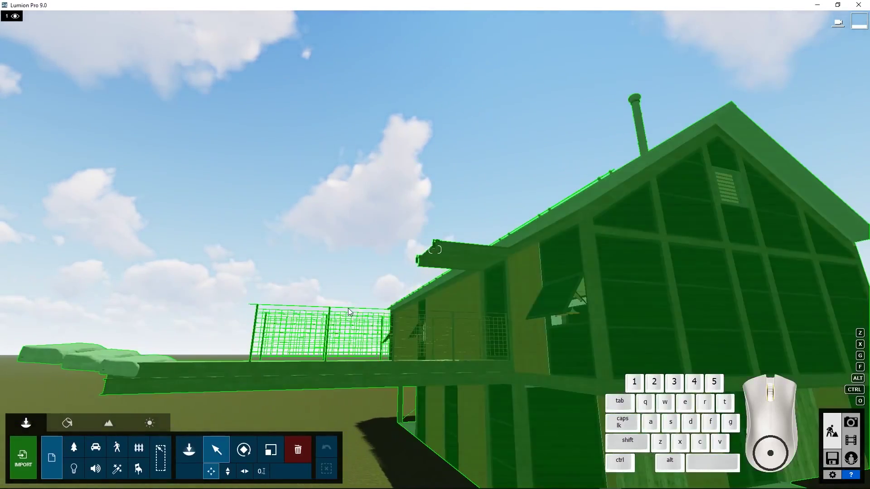
key("s")
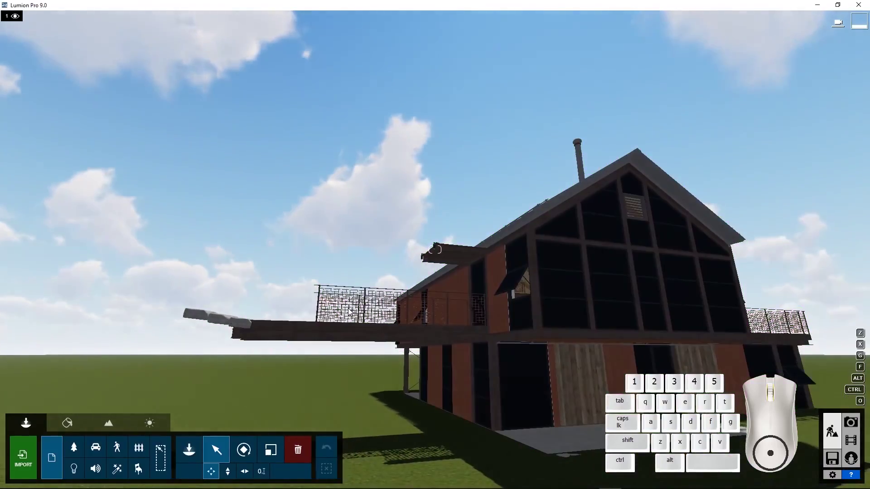
key("d")
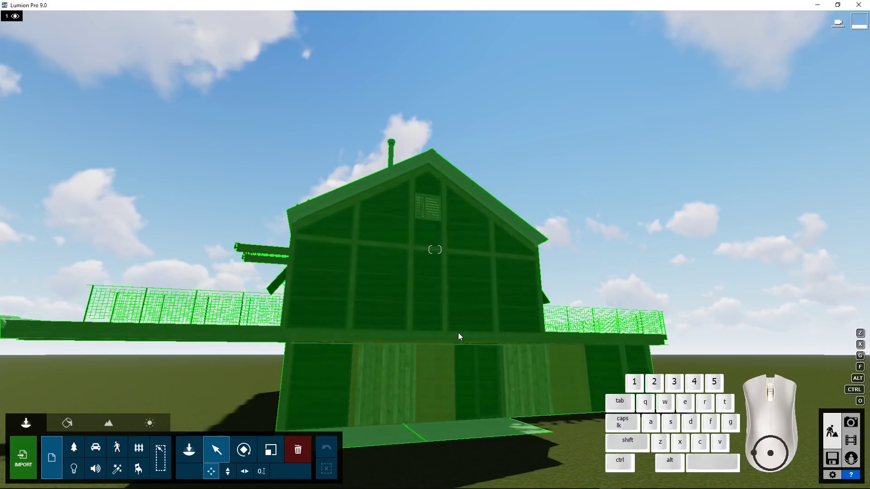
Step: Turn toward the house front and back the camera away until the whole house and roof terrace fit in view
left_click_drag(458, 337, 458, 337)
key("d")
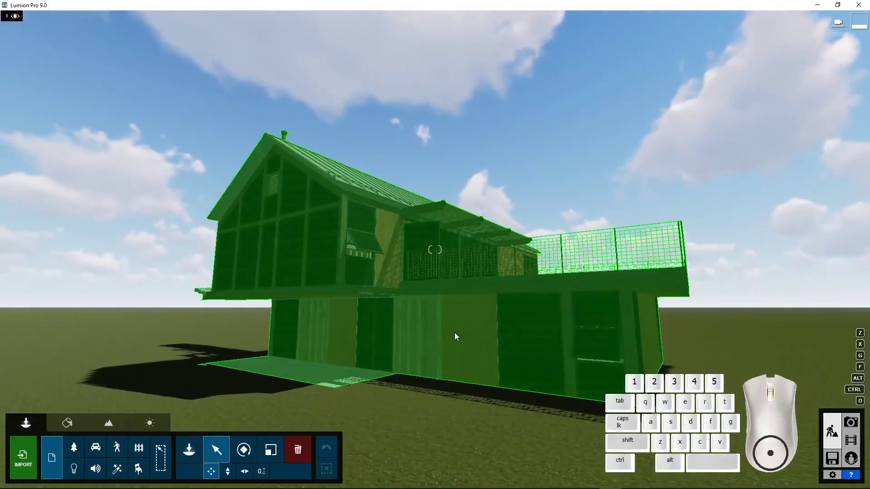
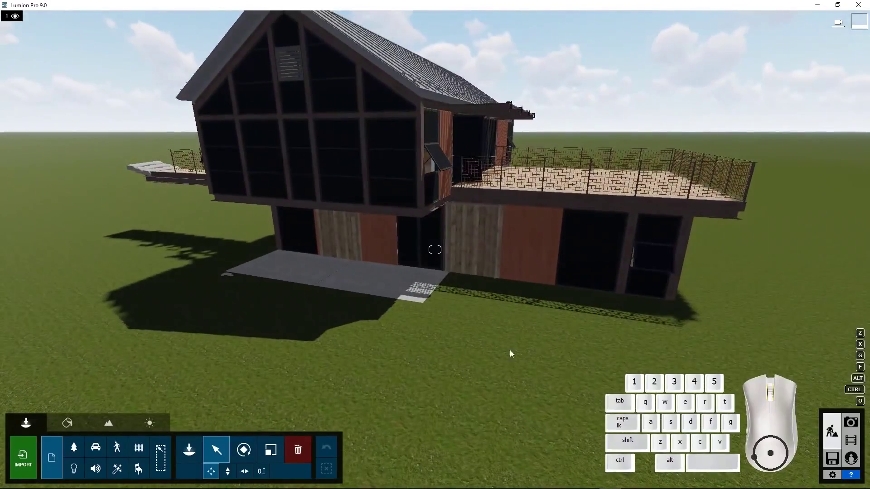
scroll("up", 3)
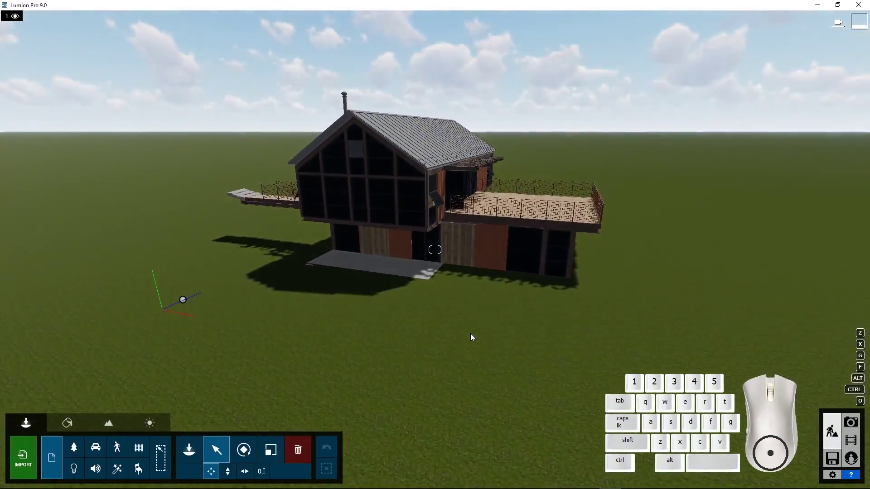
scroll("up", 3)
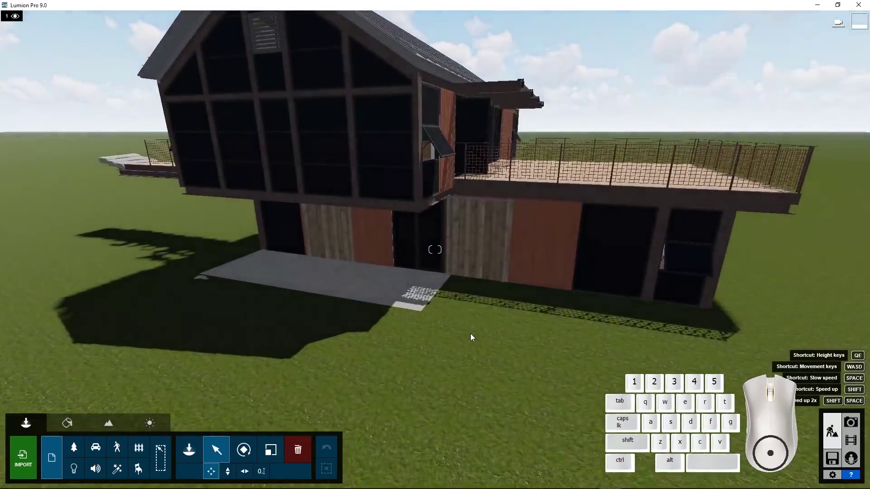
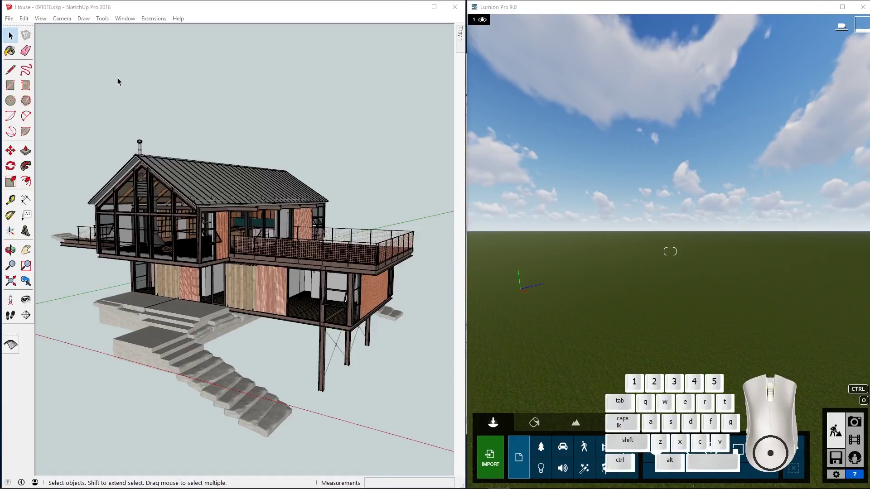
left_click(128, 18)
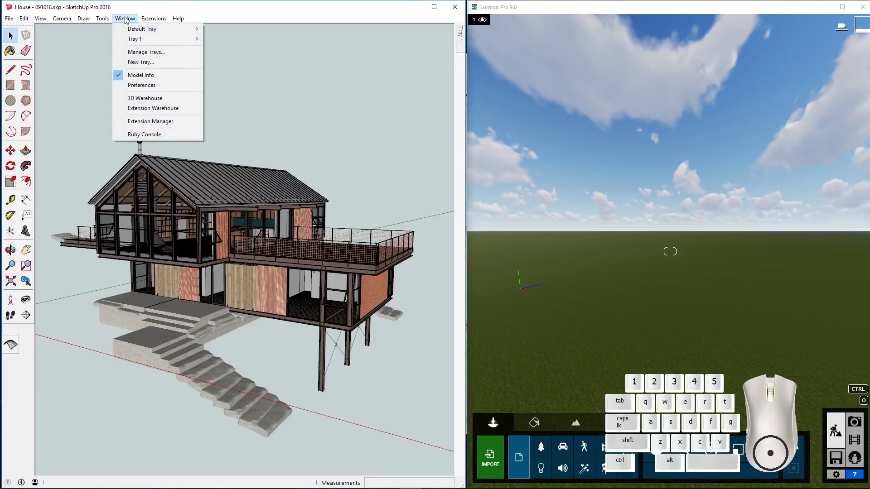
left_click(145, 109)
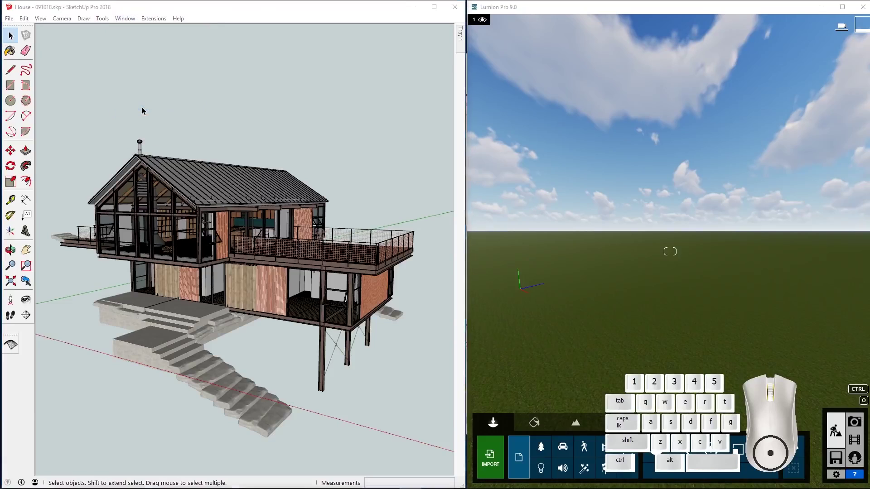
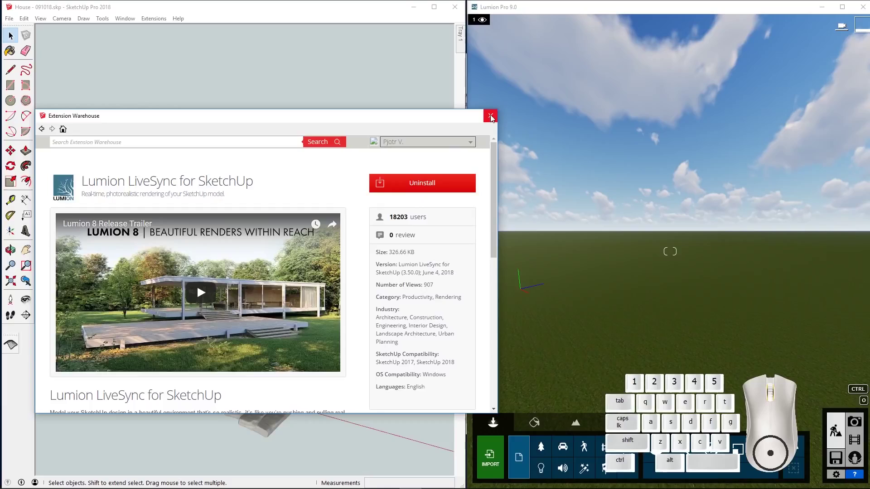
Step: Open the Extensions menu and reach the Lumion LiveSync submenu
left_click(492, 118)
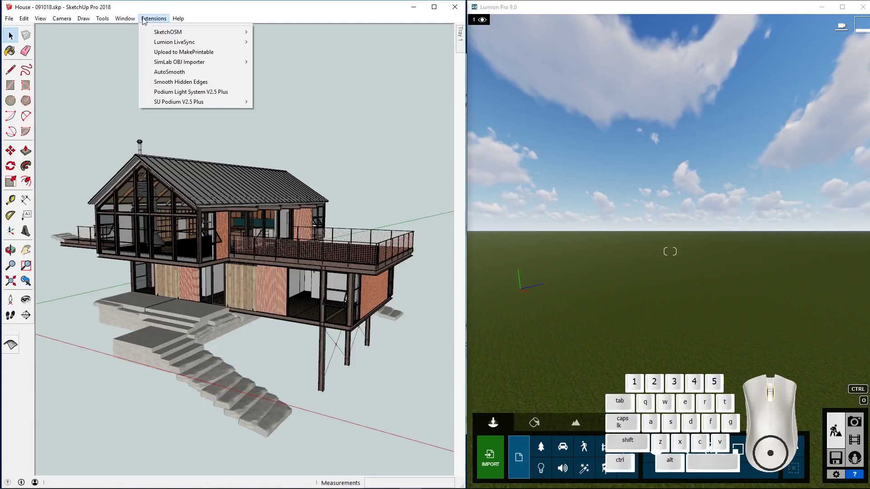
scroll("up", 3)
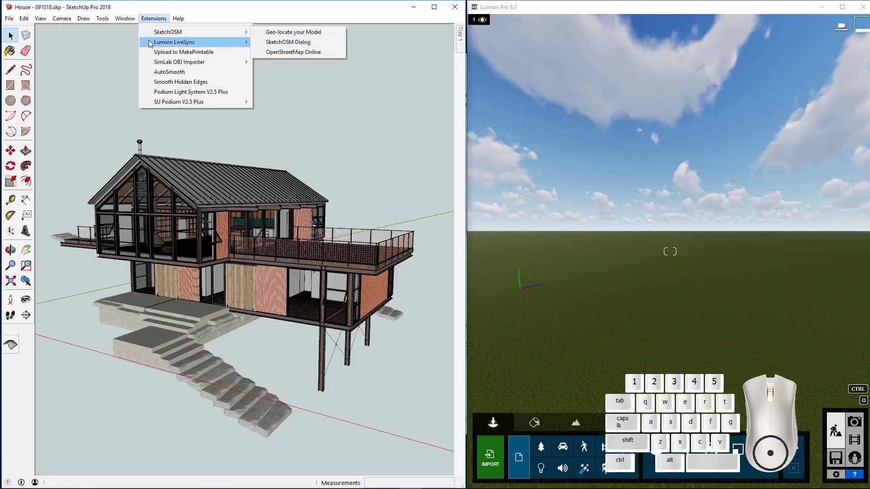
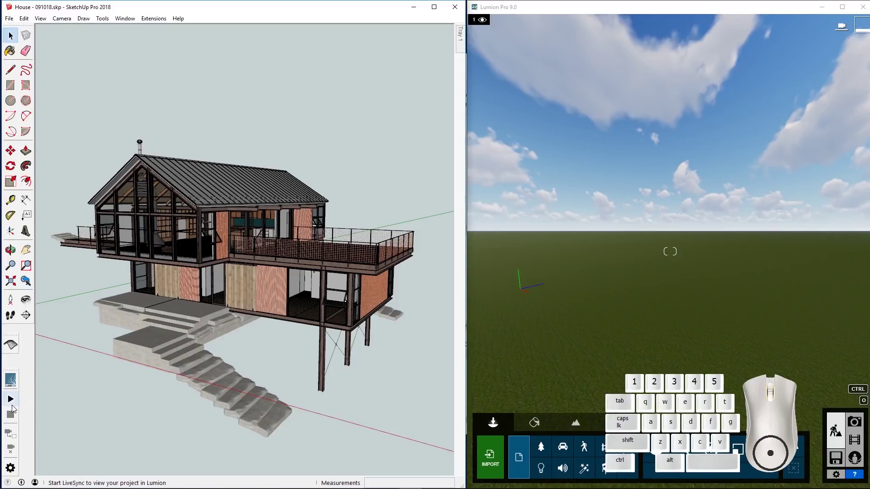
Step: Start LiveSync from the toolbar so the house loads in Lumion matching the SketchUp view
left_click(14, 401)
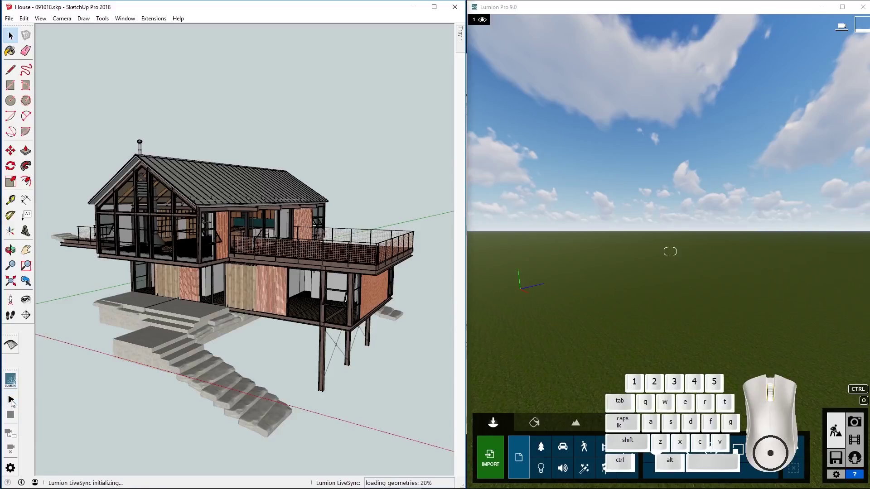
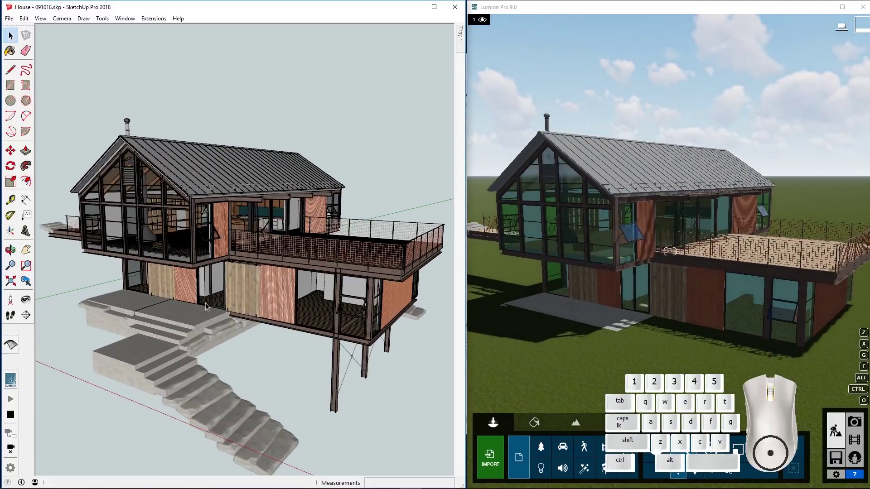
scroll("down", 3)
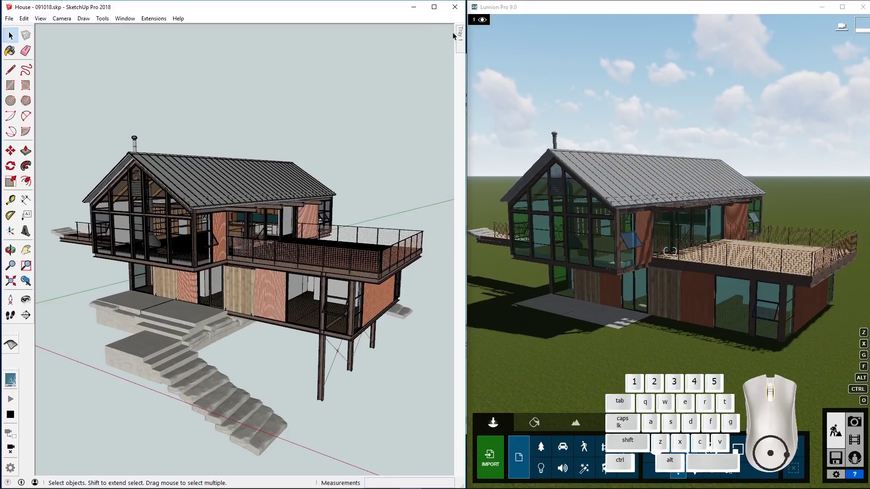
left_click(461, 40)
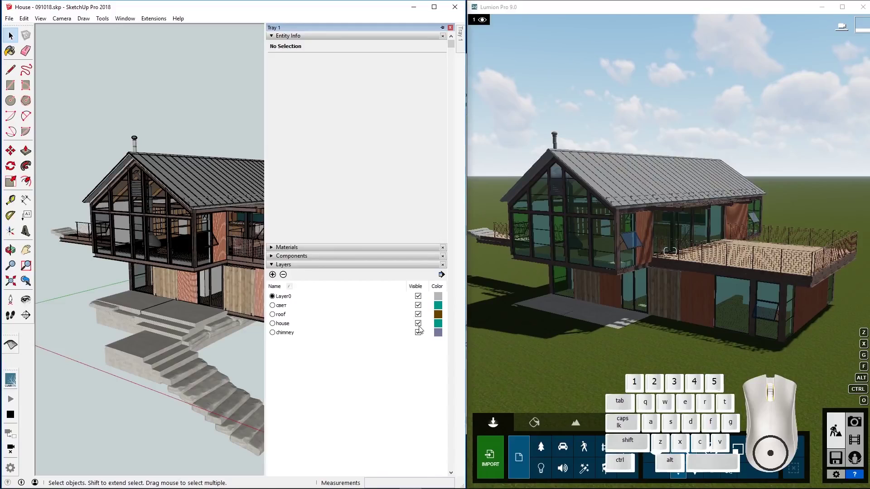
left_click(422, 316)
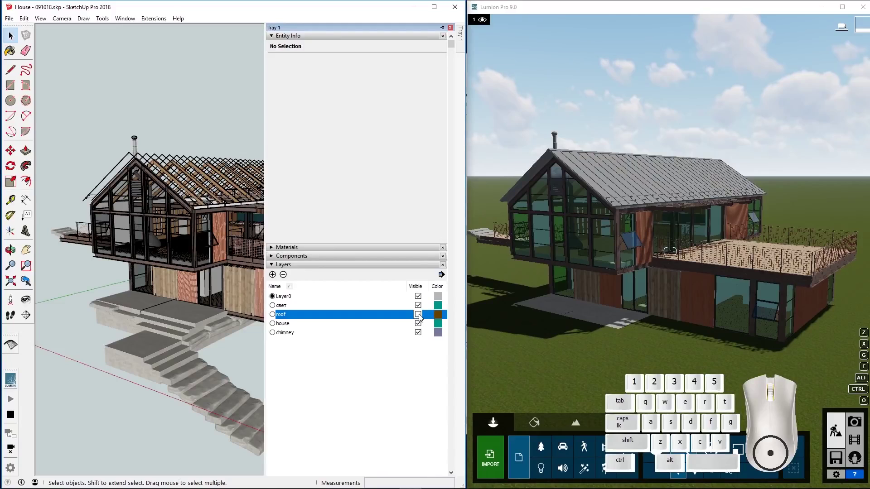
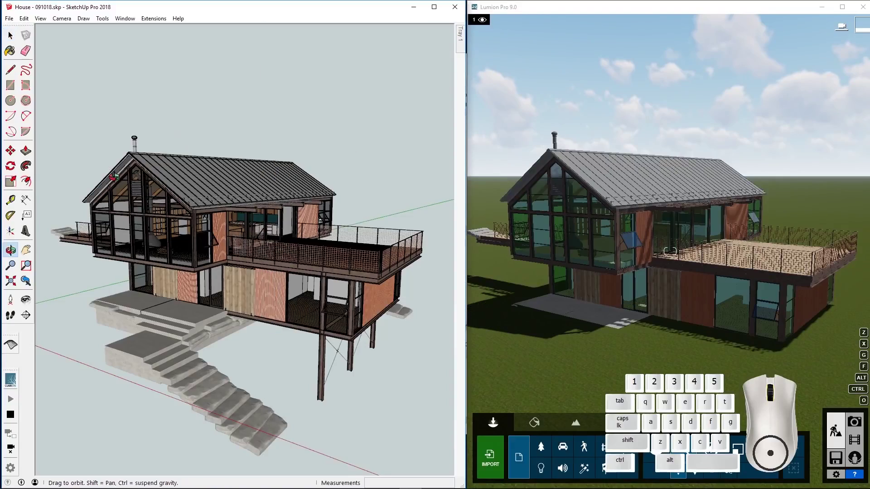
Step: Orbit to look down on the roof and select the Move tool to raise the chimney
left_click_drag(327, 274, 47, 285)
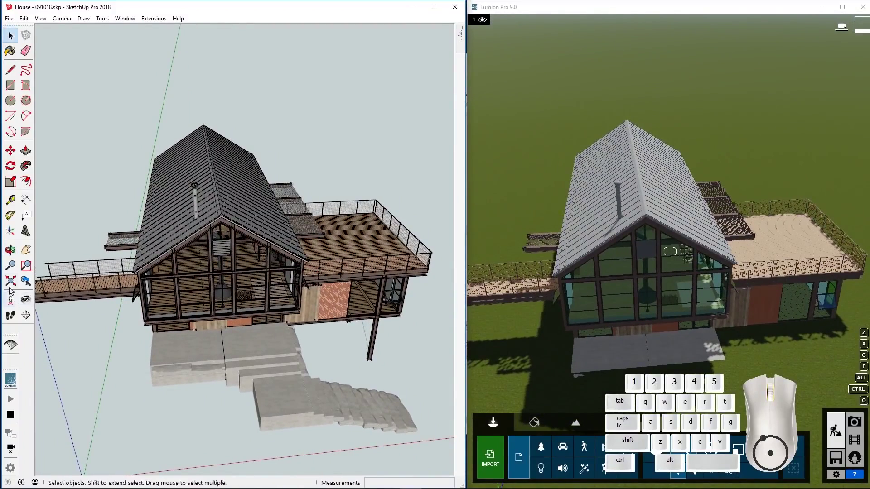
left_click(13, 154)
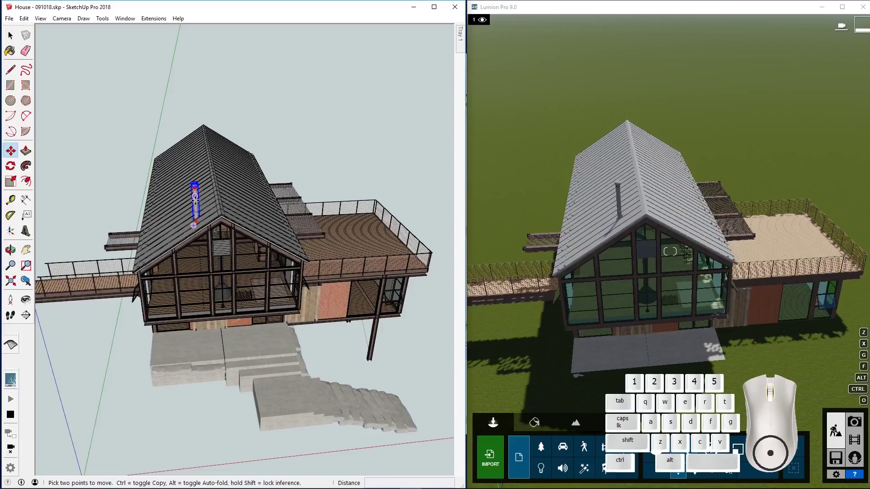